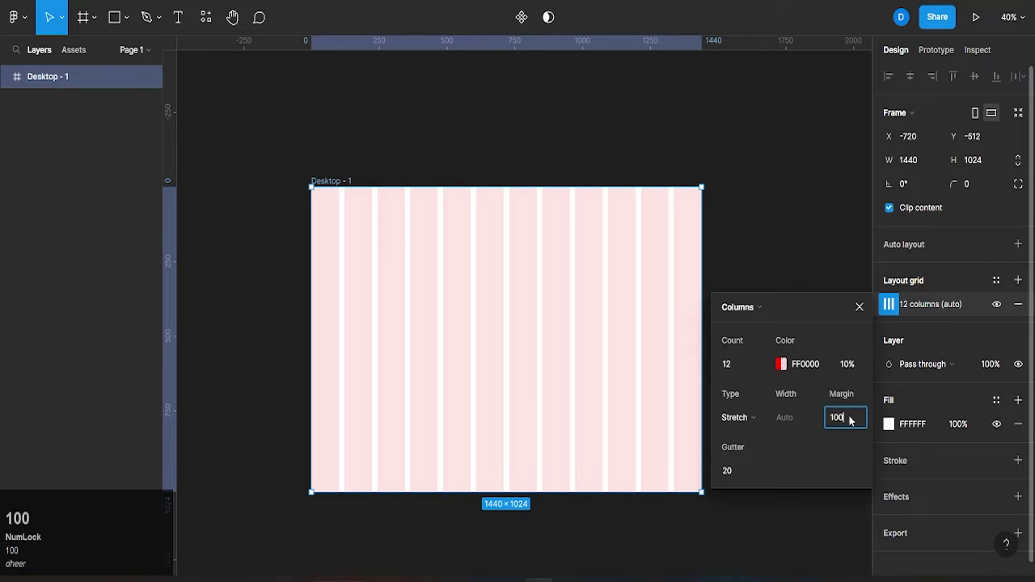
# Step: Apply the 100 margin to the 12-column grid and recentre the view on the frame
pyautogui.click(863, 320)
pyautogui.scroll(3)
pyautogui.middleClick(605, 356)
pyautogui.scroll(3)
# Step: Draw a grey rectangle near the frame centre and bring up the shape tool options
pyautogui.moveTo(134, 42); pyautogui.dragTo(822, 355)
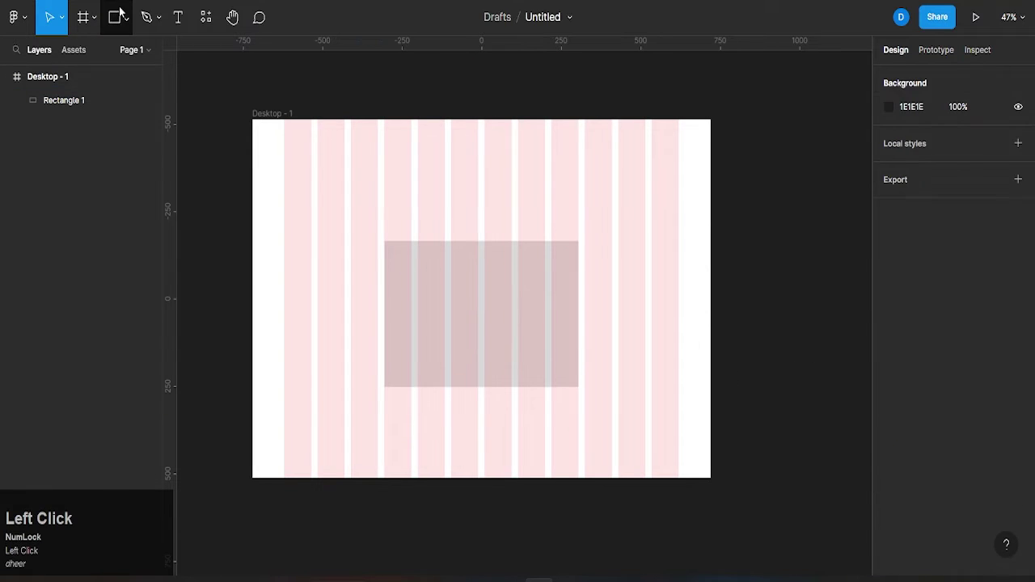
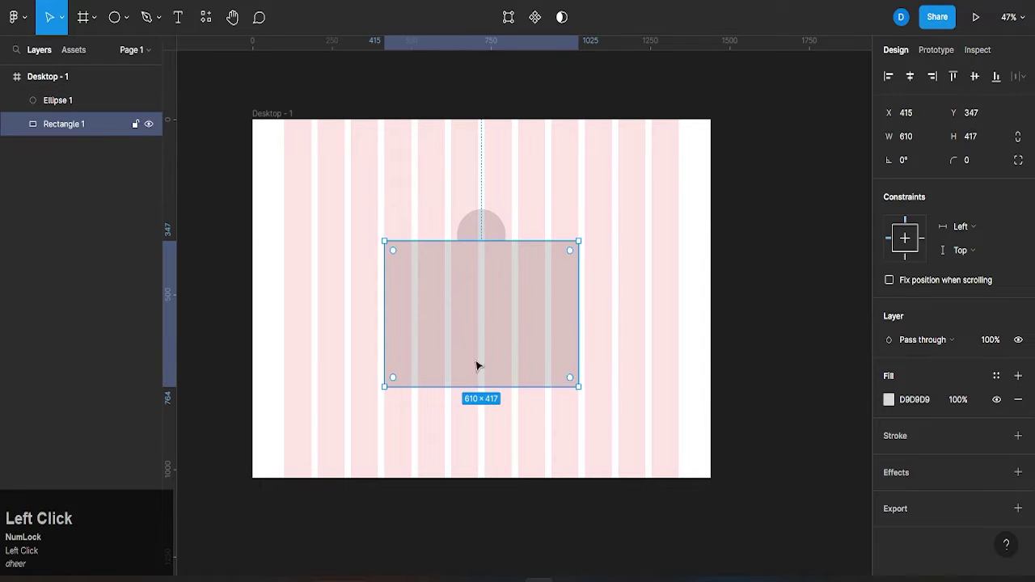
pyautogui.click(101, 24)
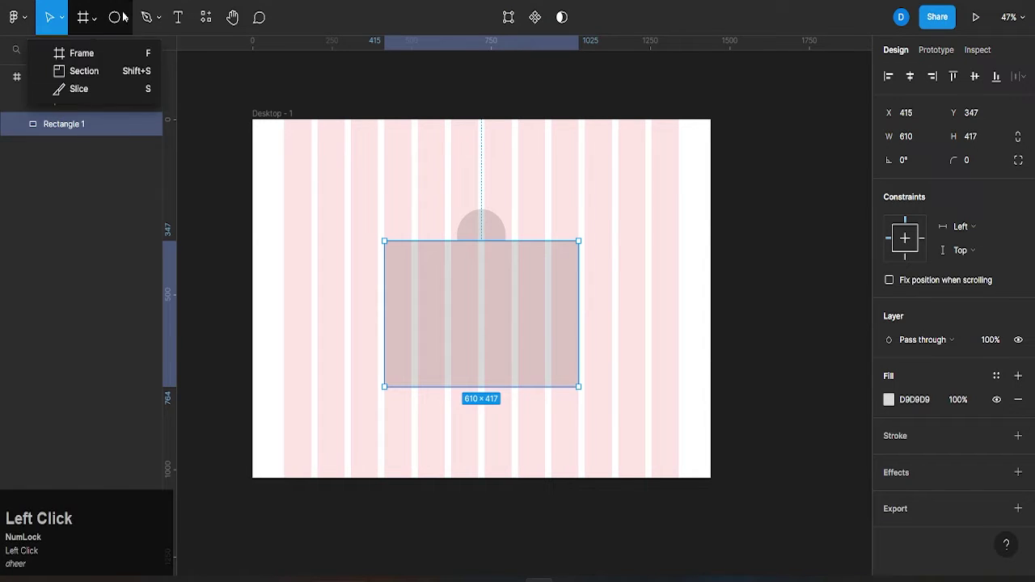
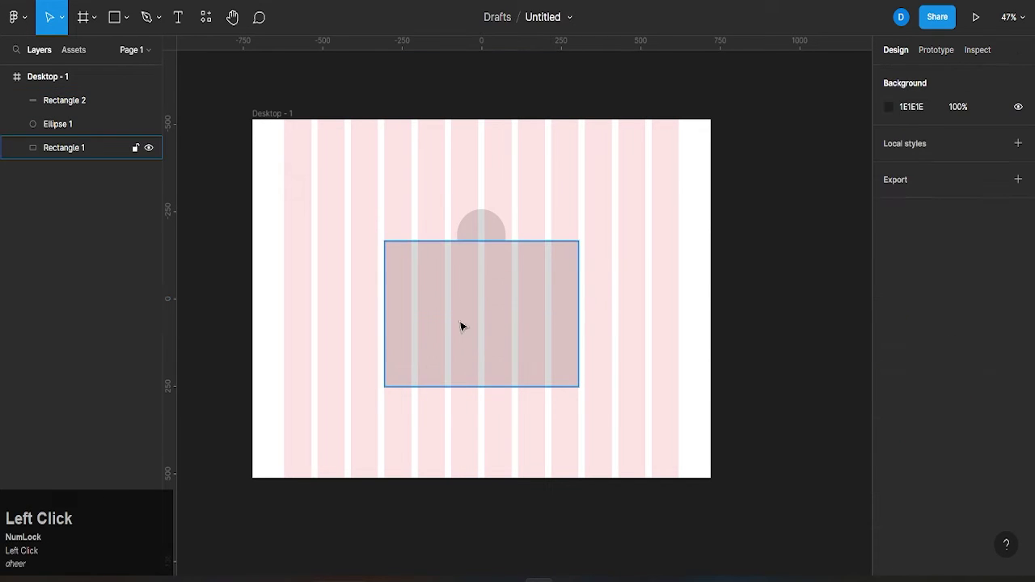
# Step: Fill Rectangle 2 with dark red 681414 and give it corner radius 4
pyautogui.click(493, 301)
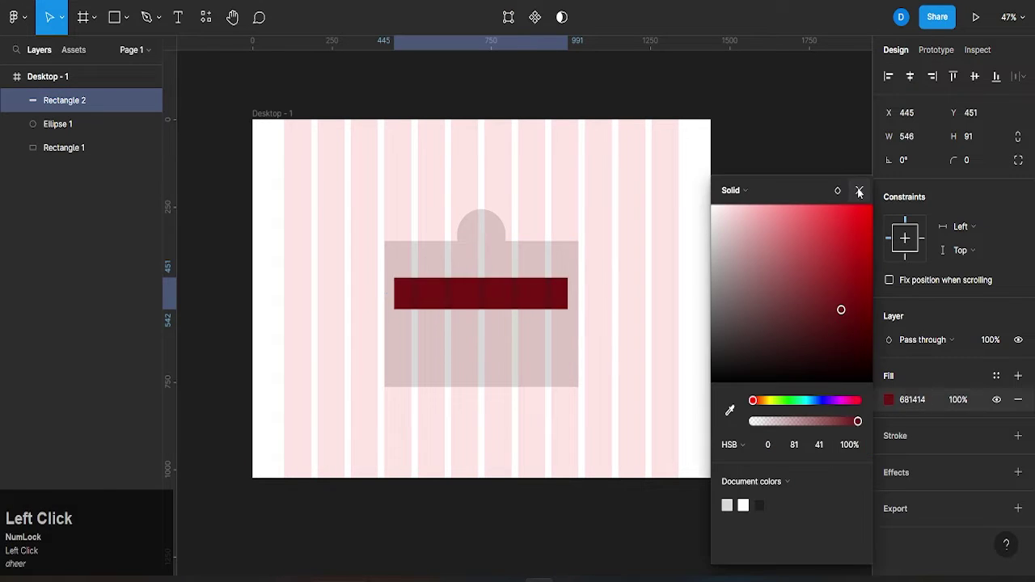
pyautogui.press('4')
pyautogui.click(824, 398)
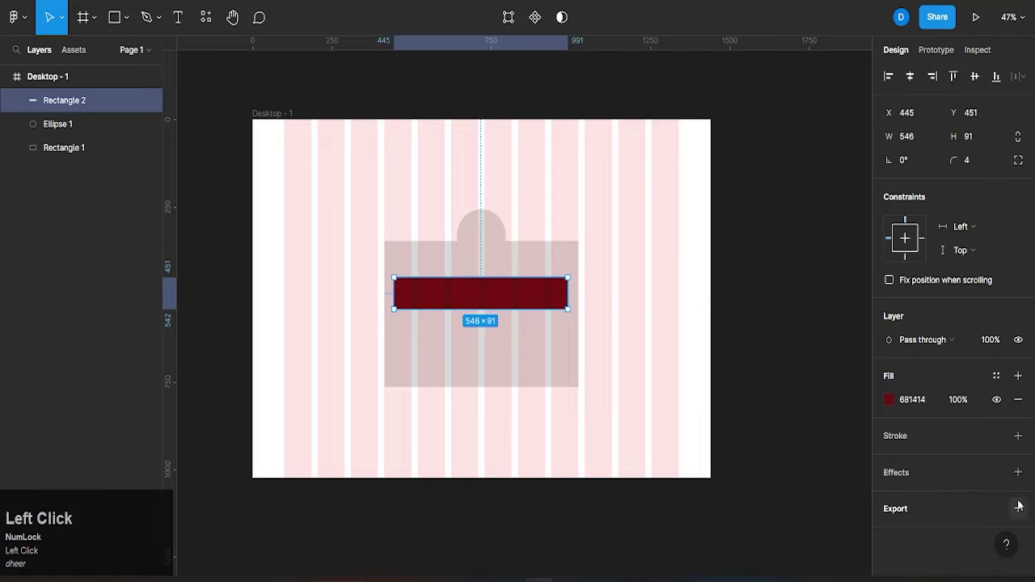
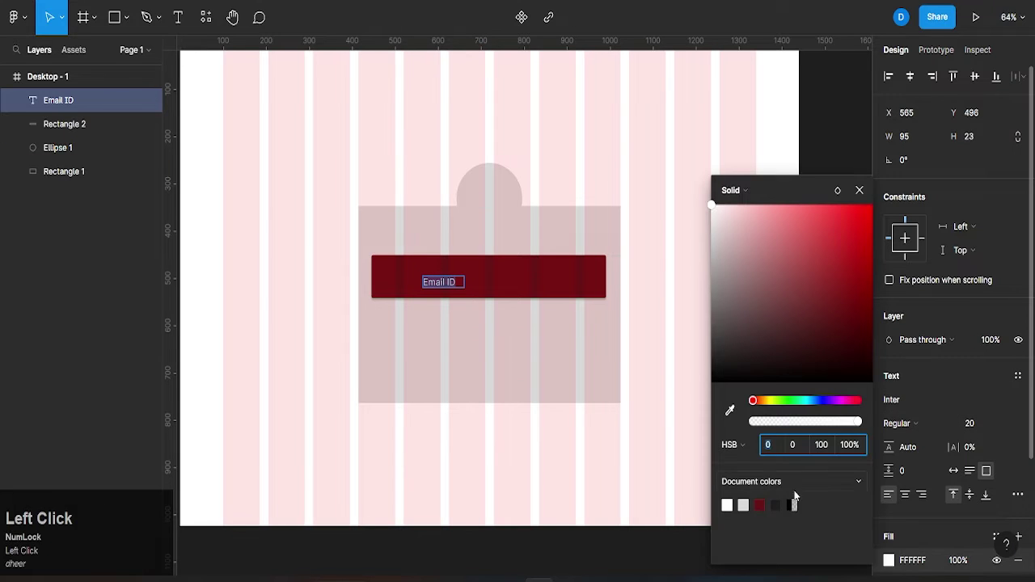
# Step: Position the Email ID label on the bar and add a drop shadow effect to it
pyautogui.moveTo(754, 250); pyautogui.dragTo(856, 192)
pyautogui.scroll(3)
pyautogui.click(520, 274)
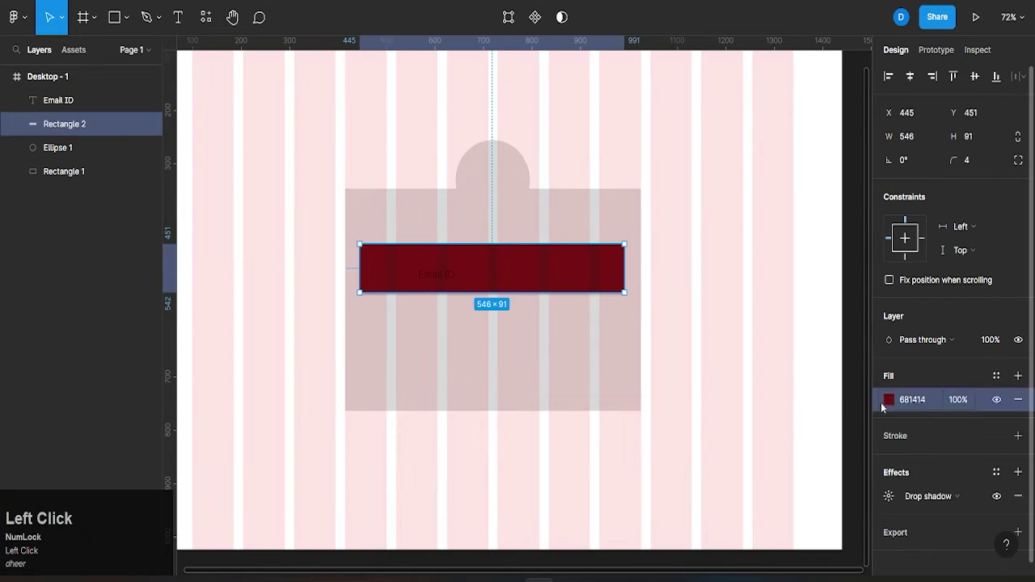
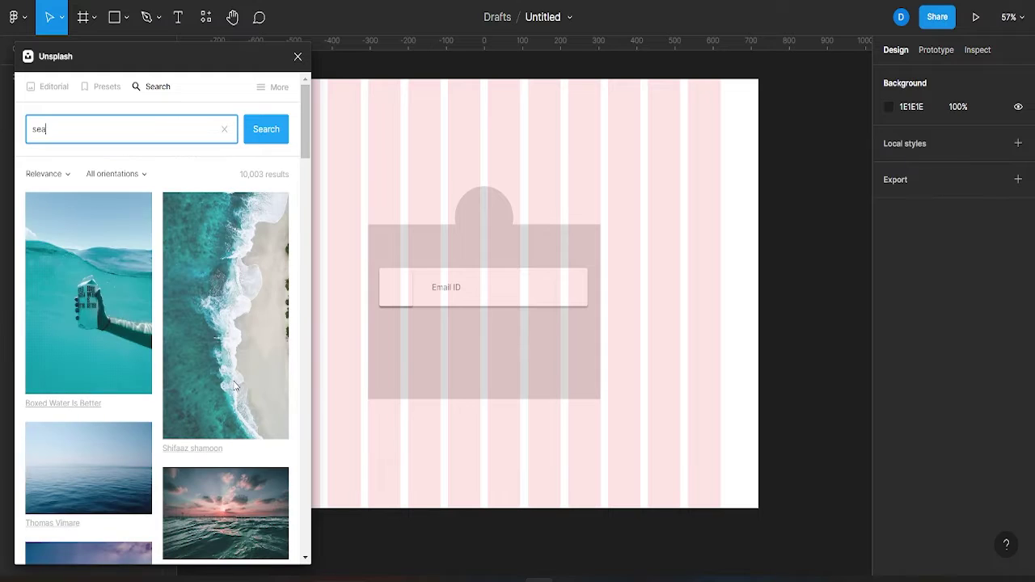
# Step: Search Unsplash for sea photos and select the desktop frame to receive the background
pyautogui.press('Return')
pyautogui.scroll(-3)
pyautogui.scroll(3)
pyautogui.click(368, 155)
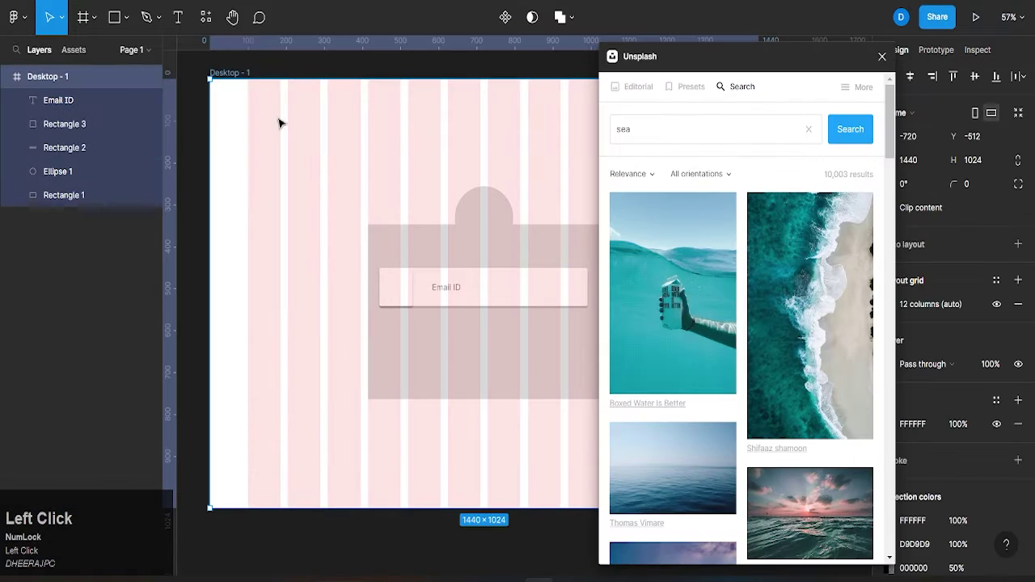
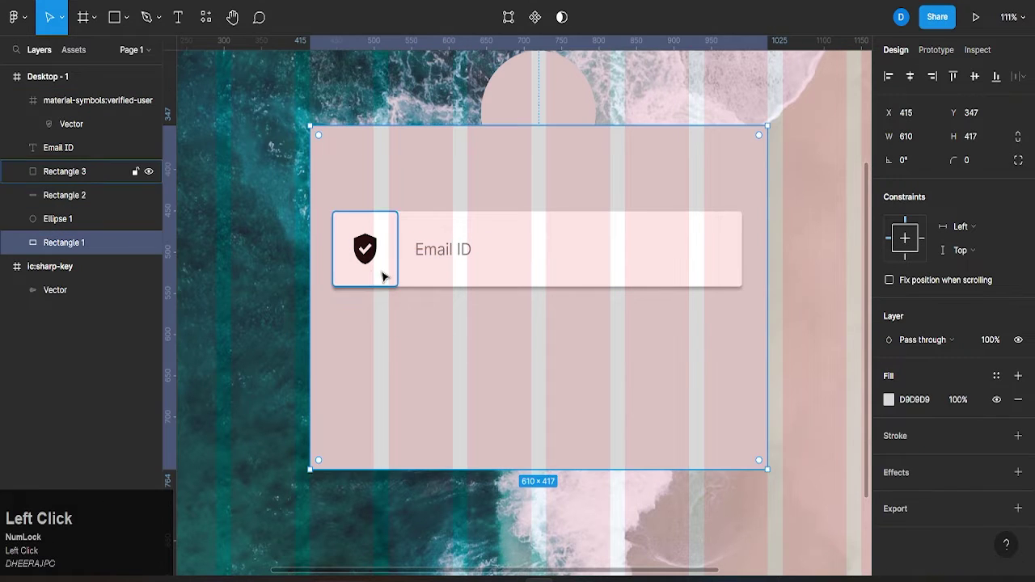
# Step: Select the Email ID field's layers, duplicate them with Ctrl+D and place the copy below
pyautogui.click(419, 326)
pyautogui.press('ctrl+g')
pyautogui.press('ctrl+d')
pyautogui.click(471, 269)
pyautogui.press('ctrl+z')
pyautogui.click(490, 264)
pyautogui.press('ctrl+d')
pyautogui.click(491, 264)
pyautogui.press('ctrl+z')
pyautogui.click(715, 362)
pyautogui.press('ctrl+d')
pyautogui.click(529, 265)
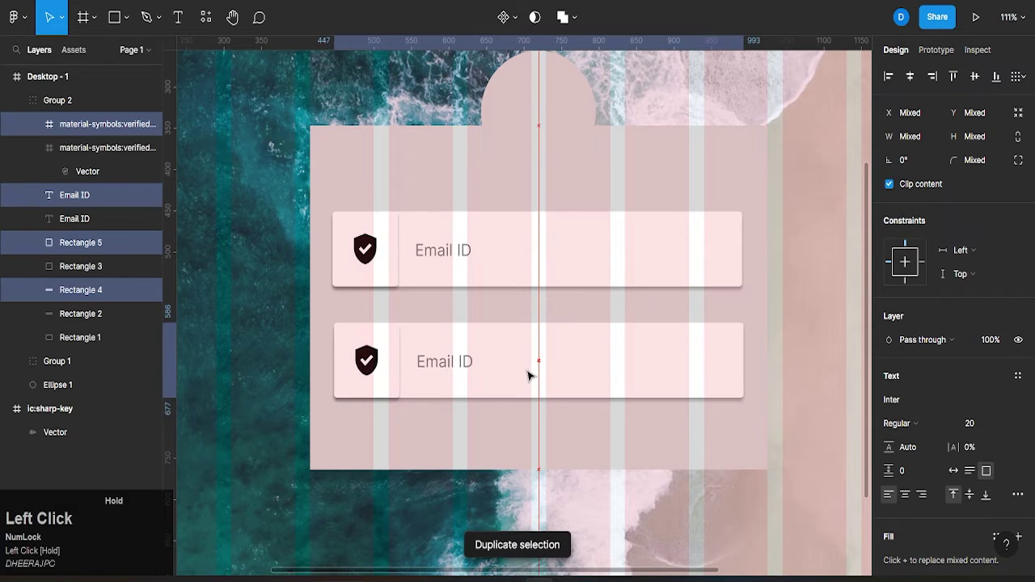
# Step: Group the duplicate field's parts with its icon square and start editing its label
pyautogui.press('ctrl+g')
pyautogui.press('ctrl+g')
pyautogui.click(379, 374)
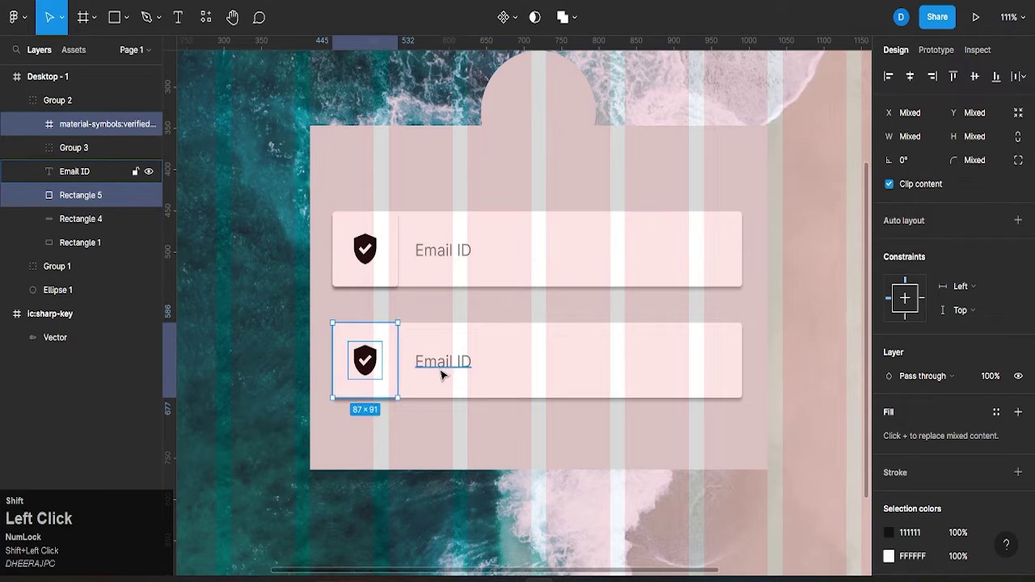
pyautogui.press('ctrl+g')
pyautogui.scroll(-3)
pyautogui.scroll(3)
pyautogui.middleClick(504, 395)
pyautogui.moveTo(507, 308); pyautogui.dragTo(505, 361)
pyautogui.scroll(3)
pyautogui.click(474, 358)
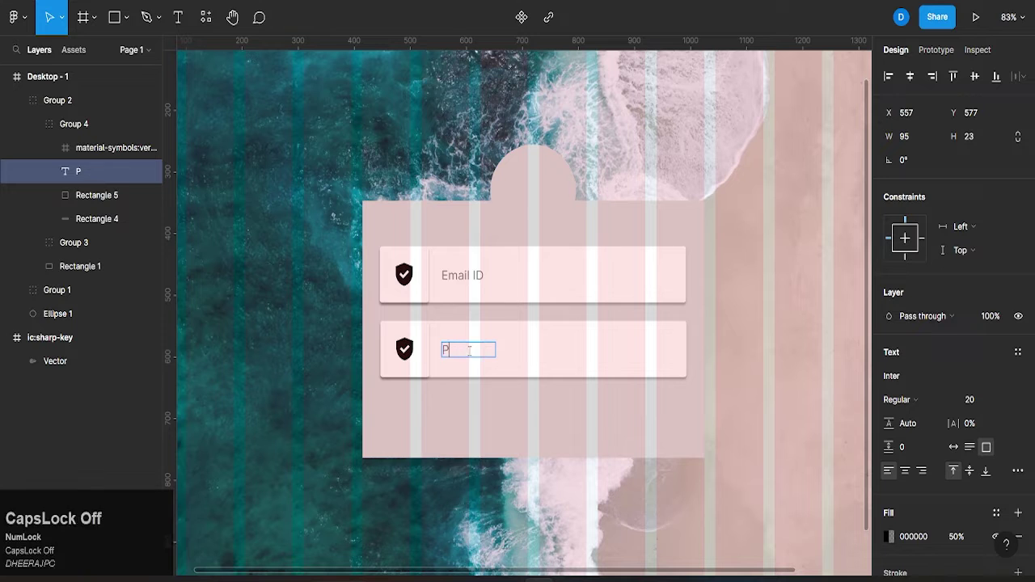
# Step: Retype the second field's label to read Password
pyautogui.write('assword')
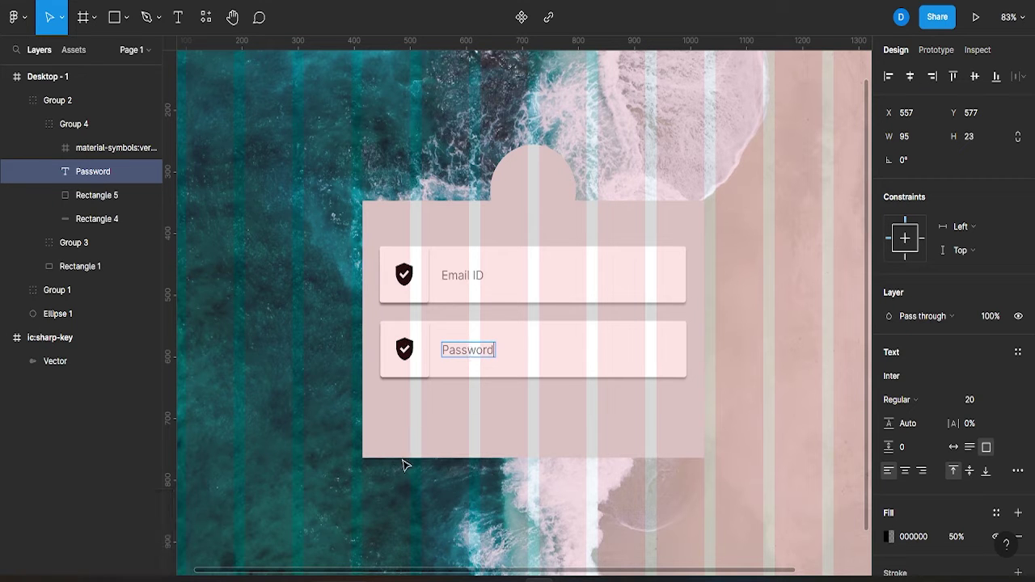
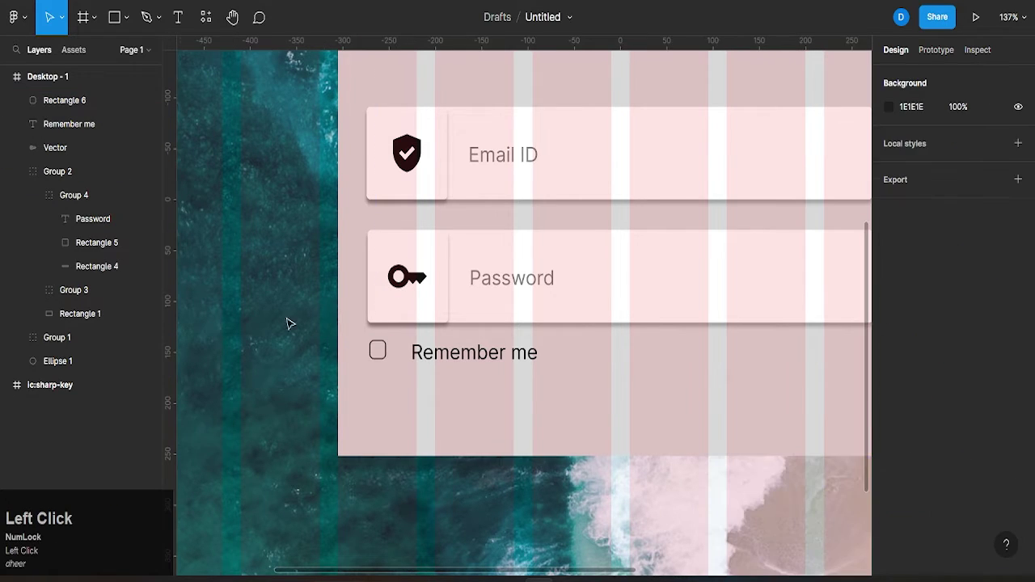
# Step: Select the checkbox square and Remember me label together and group them with Ctrl+G
pyautogui.scroll(-3)
pyautogui.moveTo(431, 365); pyautogui.dragTo(869, 203)
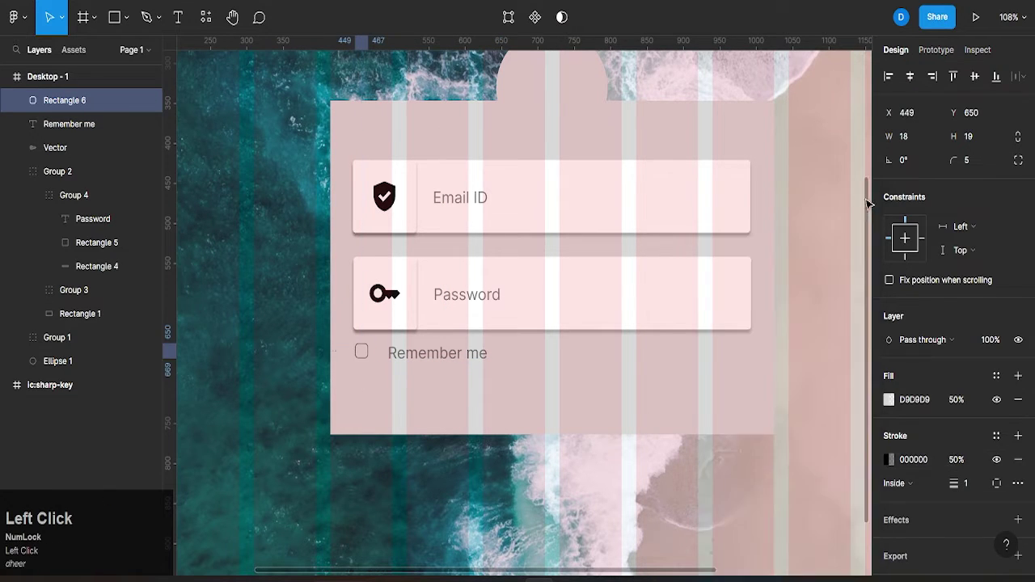
pyautogui.click(400, 328)
pyautogui.moveTo(506, 328); pyautogui.dragTo(400, 335)
pyautogui.press('Right')
pyautogui.click(400, 335)
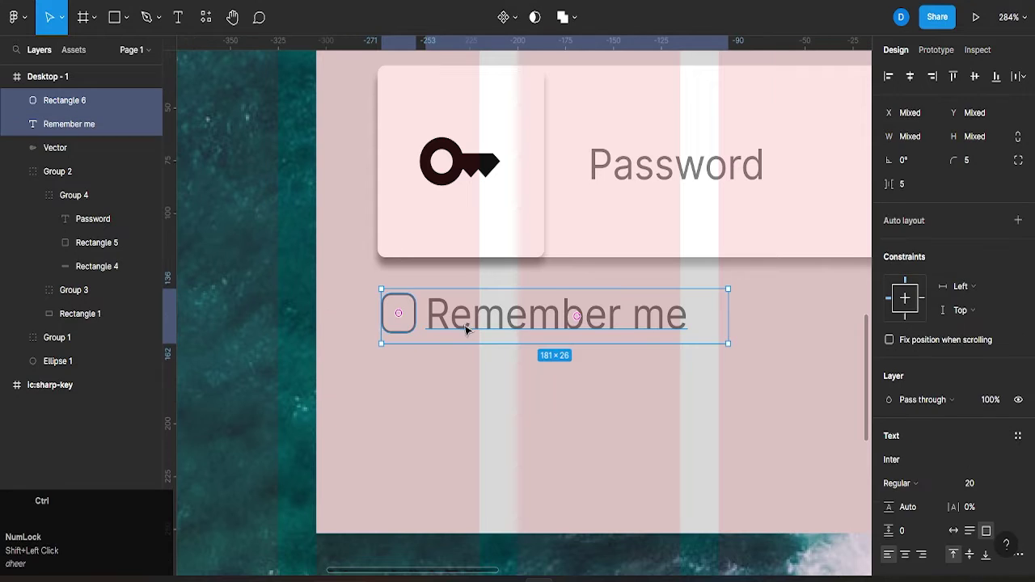
pyautogui.press('ctrl+g')
# Step: Reselect the Remember me group and duplicate it with Ctrl+D
pyautogui.scroll(-3)
pyautogui.press('Left')
pyautogui.scroll(-3)
pyautogui.middleClick(414, 356)
pyautogui.scroll(-3)
pyautogui.click(345, 359)
pyautogui.click(432, 376)
pyautogui.press('ctrl+d')
# Step: Move the copy right under Password and retype its label as Forgot Password
pyautogui.moveTo(440, 380); pyautogui.dragTo(673, 385)
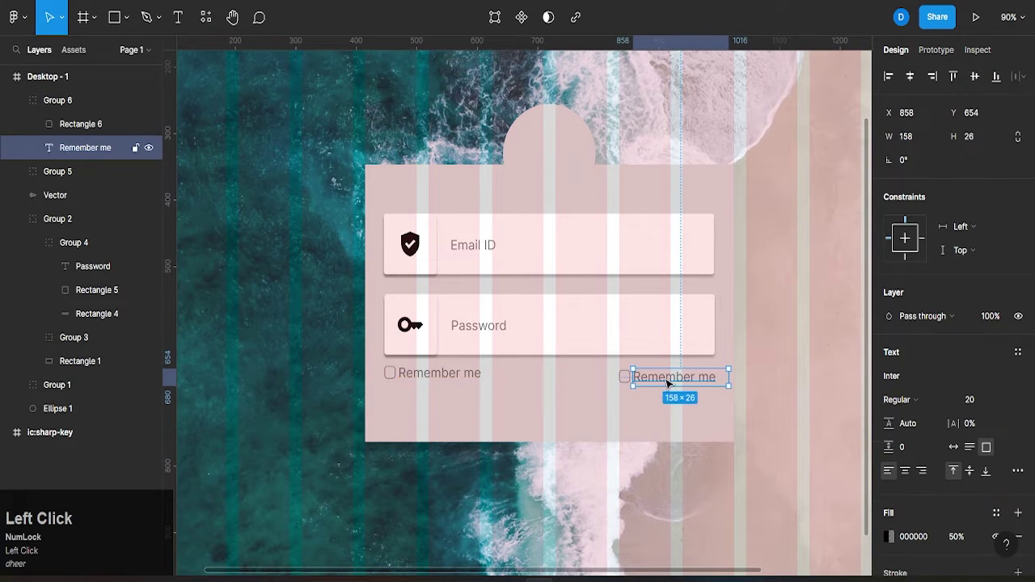
pyautogui.write('forgo')
pyautogui.press('space')
pyautogui.write('password')
pyautogui.click(669, 440)
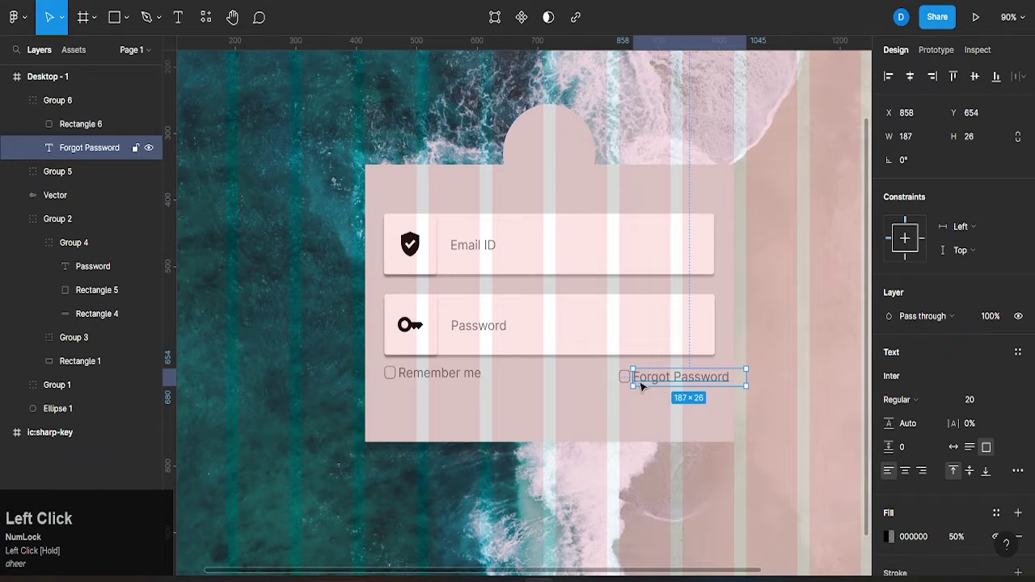
# Step: Align Forgot Password with the field's right edge and select both link groups
pyautogui.scroll(3)
pyautogui.moveTo(676, 374); pyautogui.dragTo(797, 416)
pyautogui.scroll(-3)
pyautogui.middleClick(793, 420)
pyautogui.scroll(3)
pyautogui.click(698, 439)
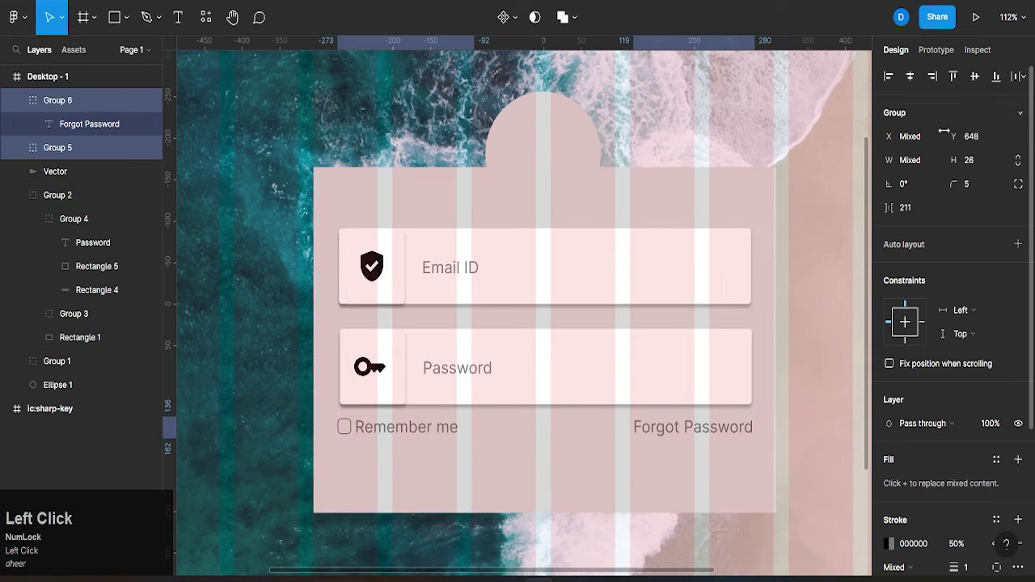
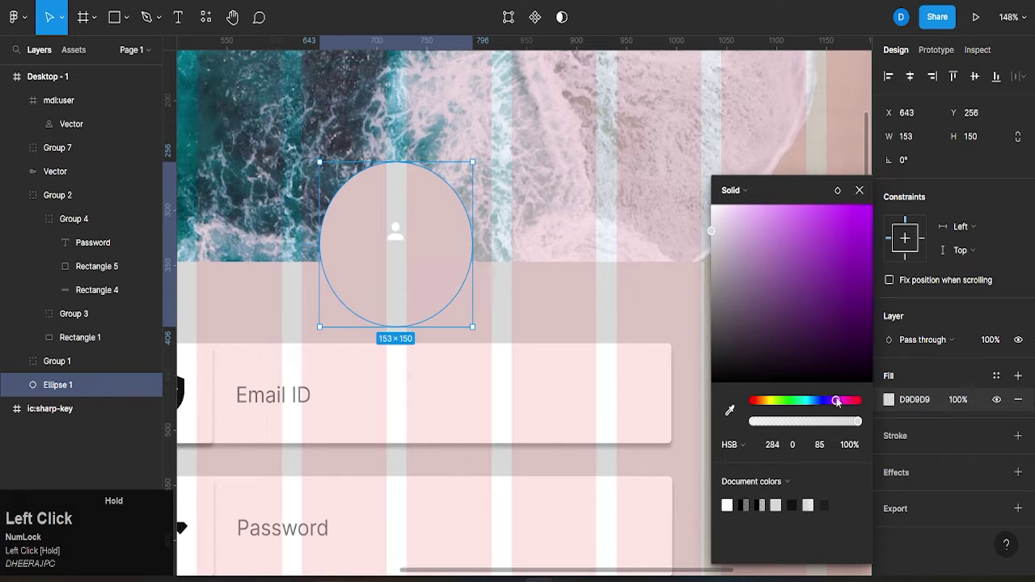
# Step: Bring the purple avatar circle in front of the card via its right-click menu
pyautogui.scroll(3)
pyautogui.rightClick(465, 223)
pyautogui.click(495, 268)
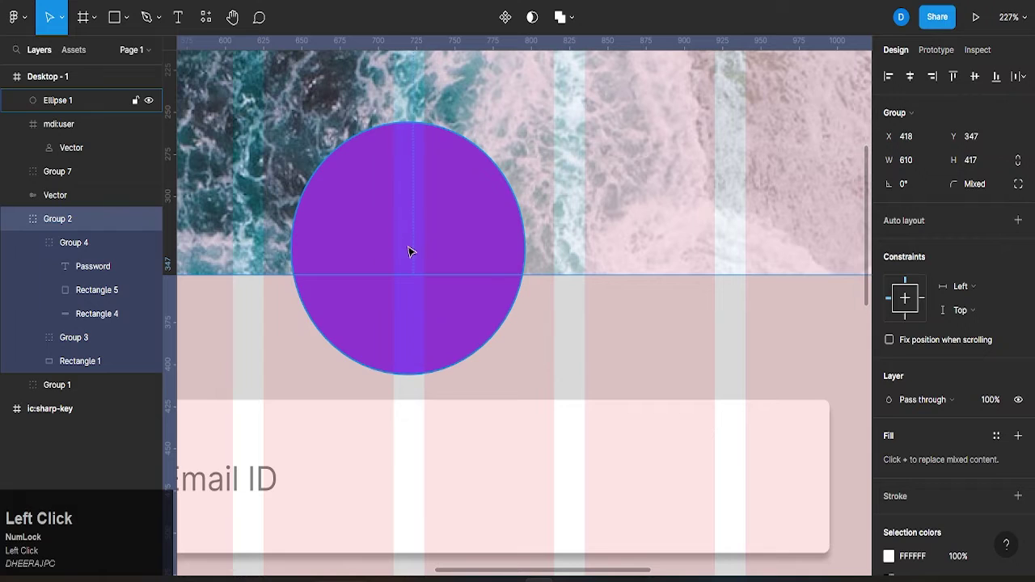
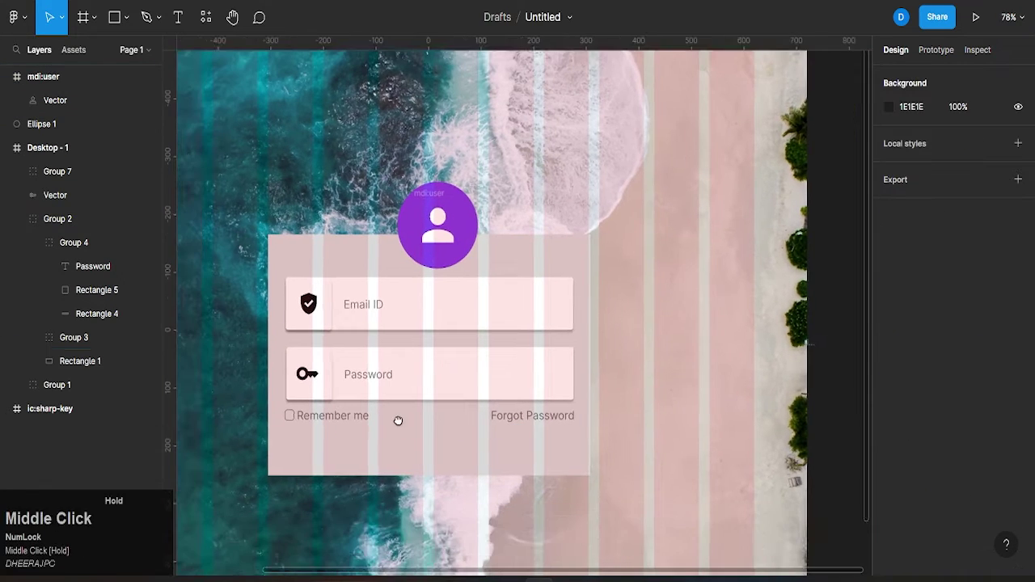
# Step: Duplicate the Email ID field and place the copy below the Remember me row
pyautogui.scroll(-3)
pyautogui.click(404, 334)
pyautogui.press('ctrl+d')
pyautogui.moveTo(404, 334); pyautogui.dragTo(596, 462)
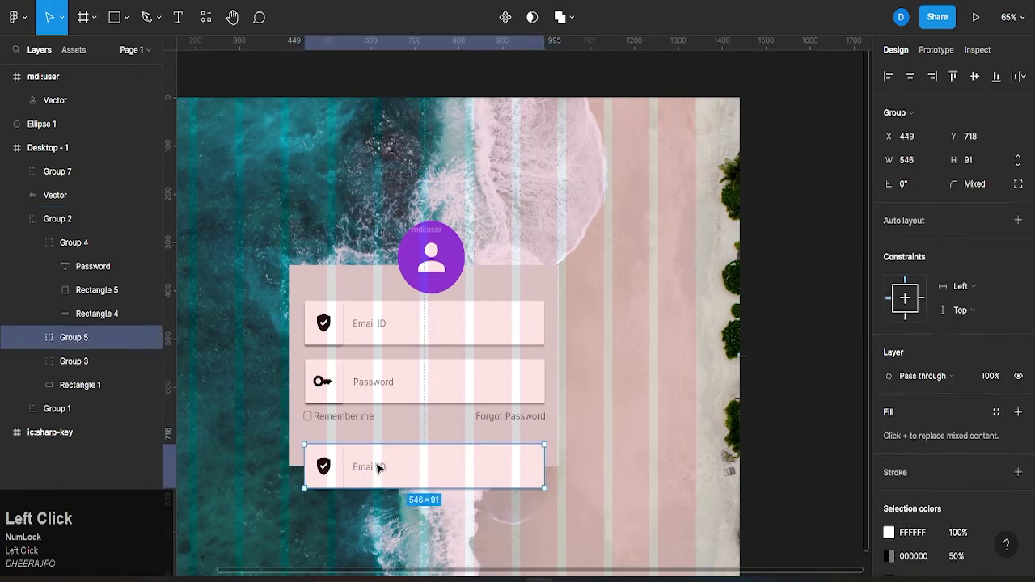
# Step: Retype the copied field's label to LOGIN, undoing a stray edit along the way
pyautogui.write('lo')
pyautogui.press('n')
pyautogui.click(334, 472)
pyautogui.click(344, 489)
pyautogui.press('ctrl+z')
pyautogui.click(344, 472)
pyautogui.click(328, 476)
pyautogui.doubleClick(377, 471)
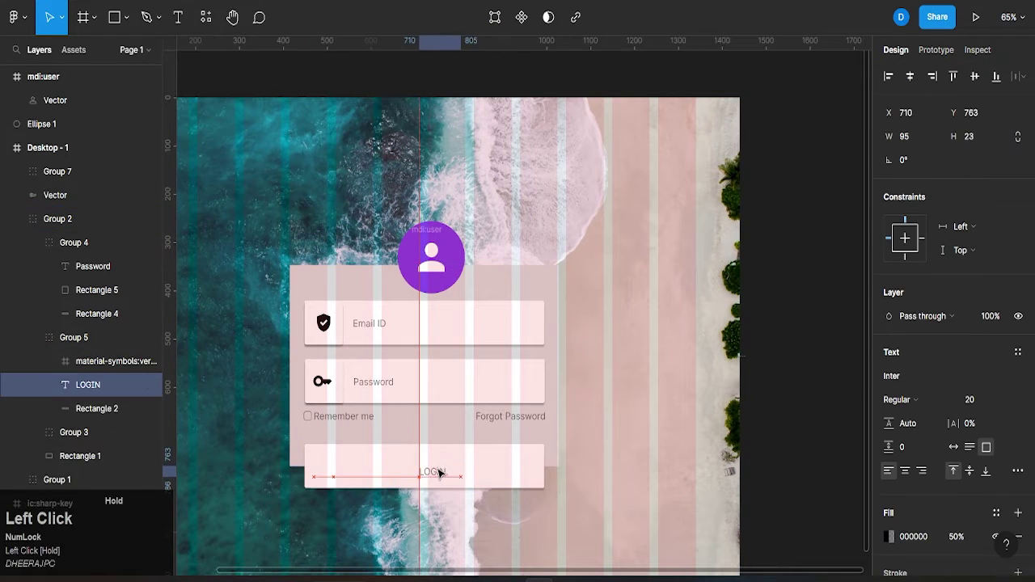
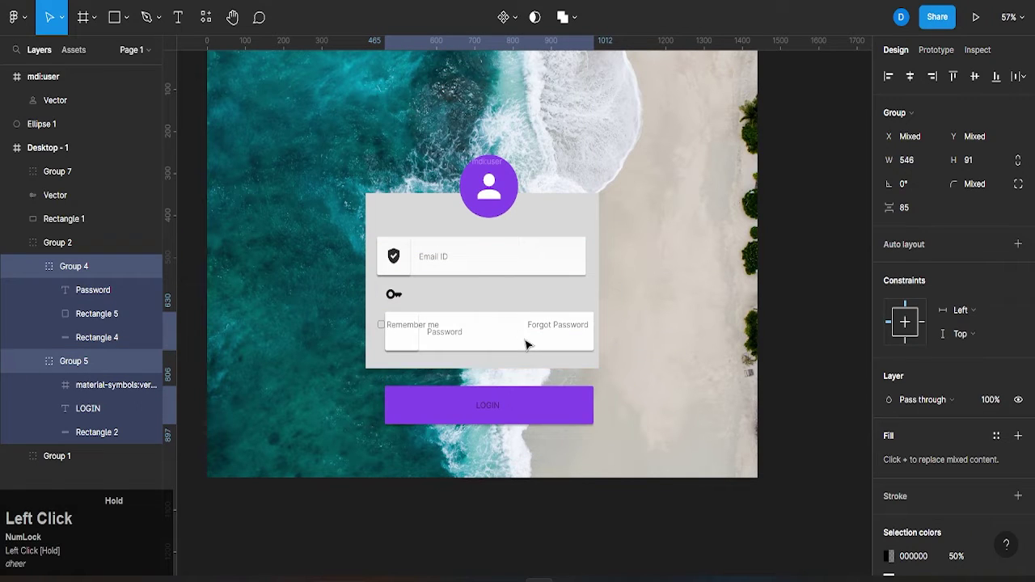
# Step: Move the Password and LOGIN groups back into the card, try a card background fill and undo it
pyautogui.press('ctrl+z')
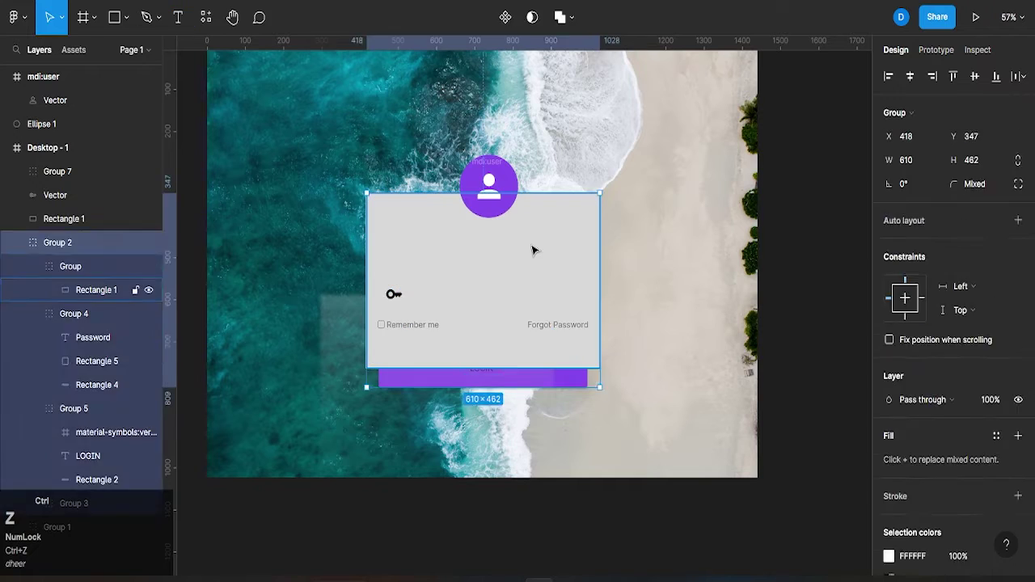
pyautogui.click(658, 306)
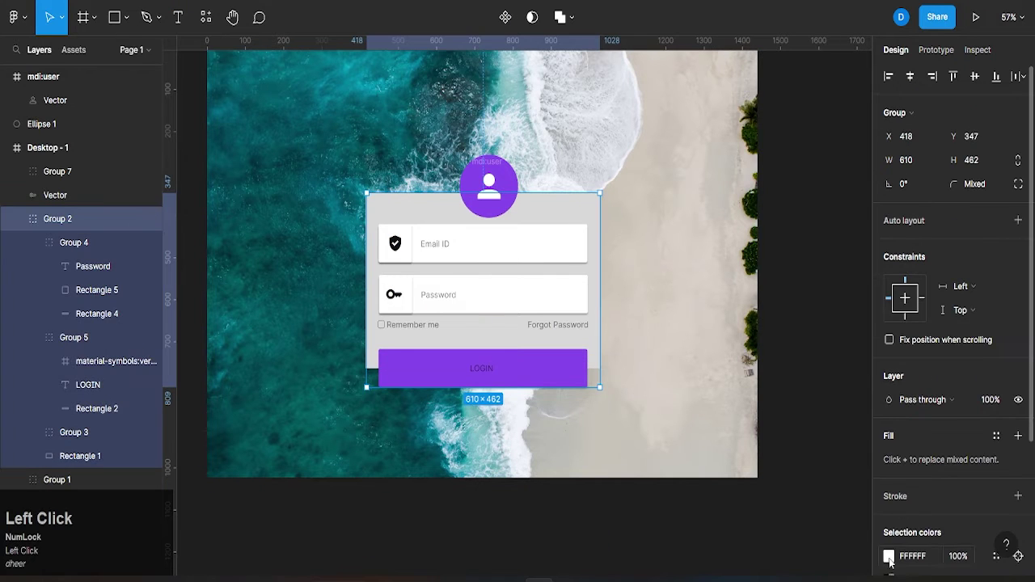
pyautogui.press('ctrl+z')
pyautogui.click(563, 218)
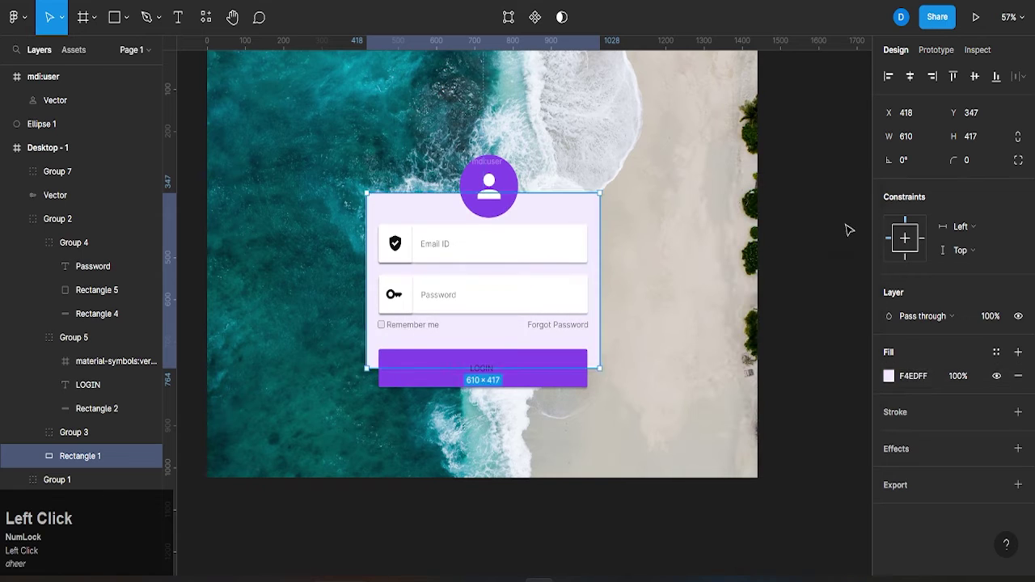
pyautogui.click(586, 211)
pyautogui.doubleClick(534, 262)
pyautogui.doubleClick(516, 301)
pyautogui.press('ctrl+z')
# Step: Realign the Email ID field so the three fields sit evenly spaced in the card
pyautogui.click(406, 265)
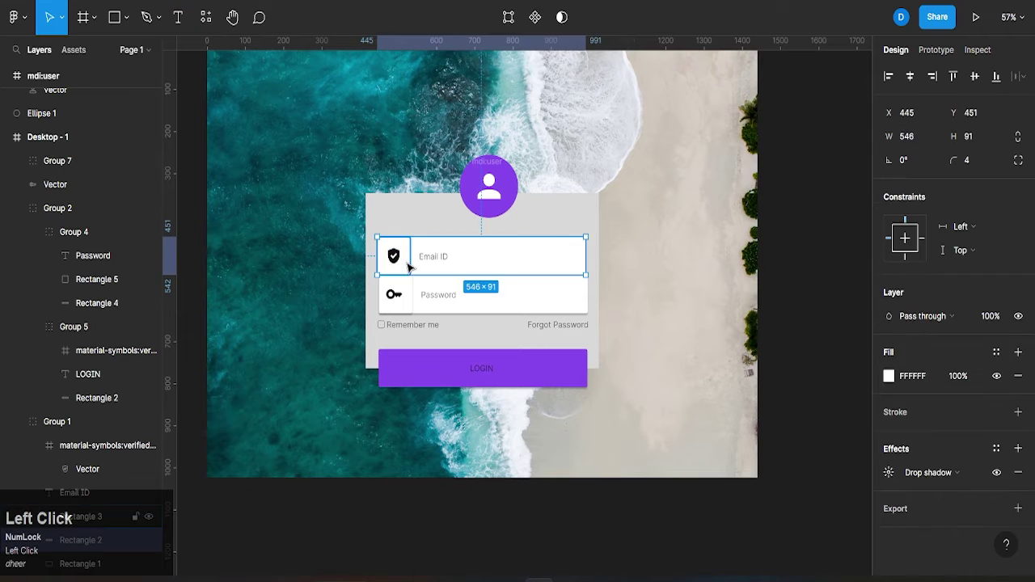
pyautogui.click(403, 263)
pyautogui.press('Up')
pyautogui.click(412, 275)
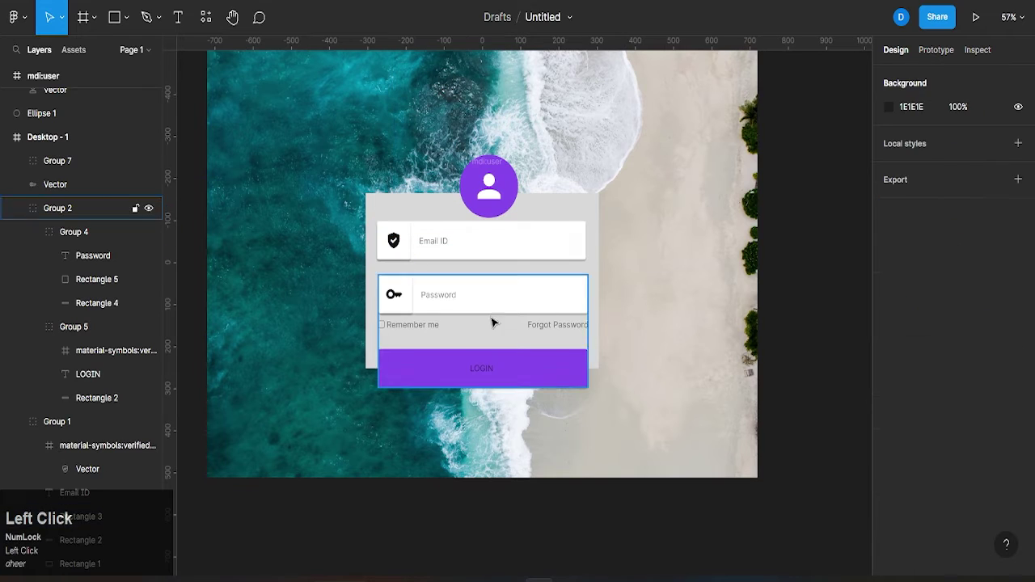
pyautogui.scroll(3)
pyautogui.scroll(-3)
pyautogui.click(701, 331)
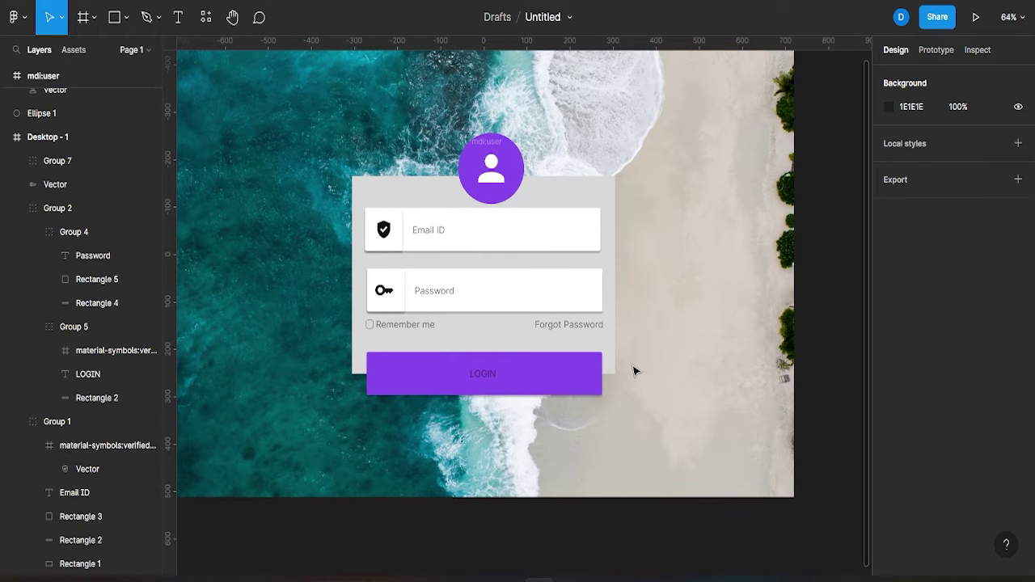
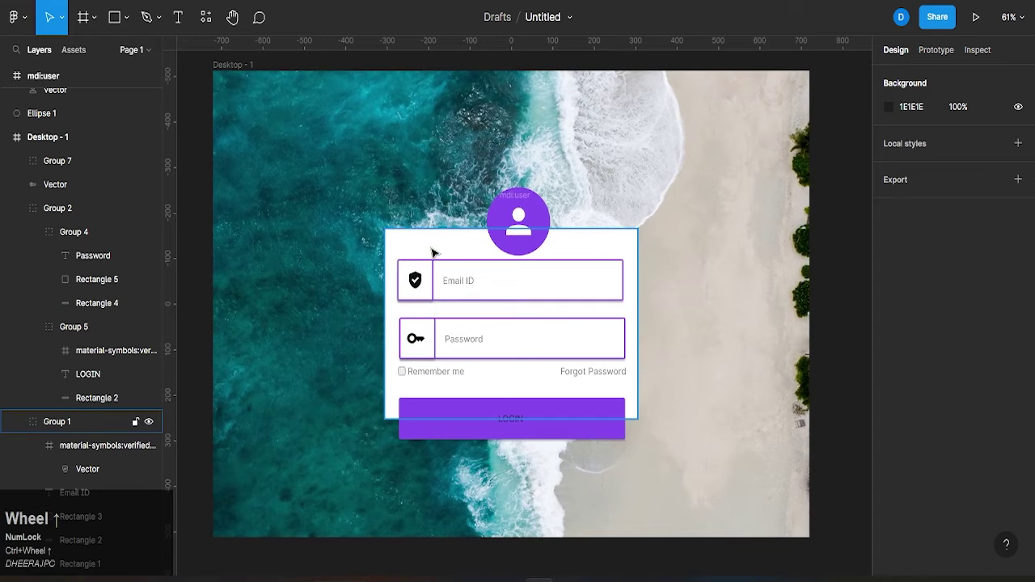
# Step: Select the outlined Email ID field to check its 3 px purple 874AEB stroke
pyautogui.scroll(3)
pyautogui.click(509, 288)
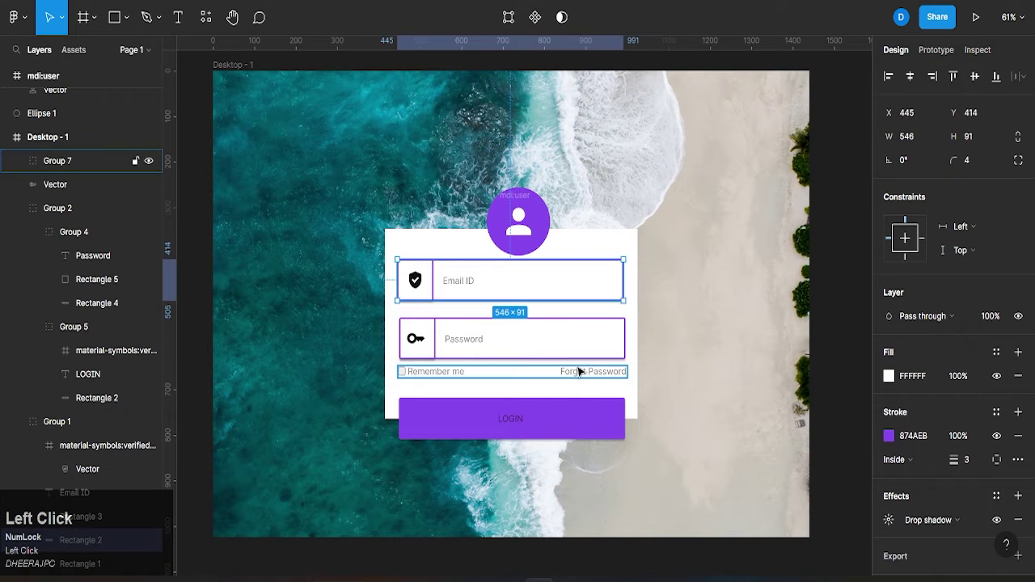
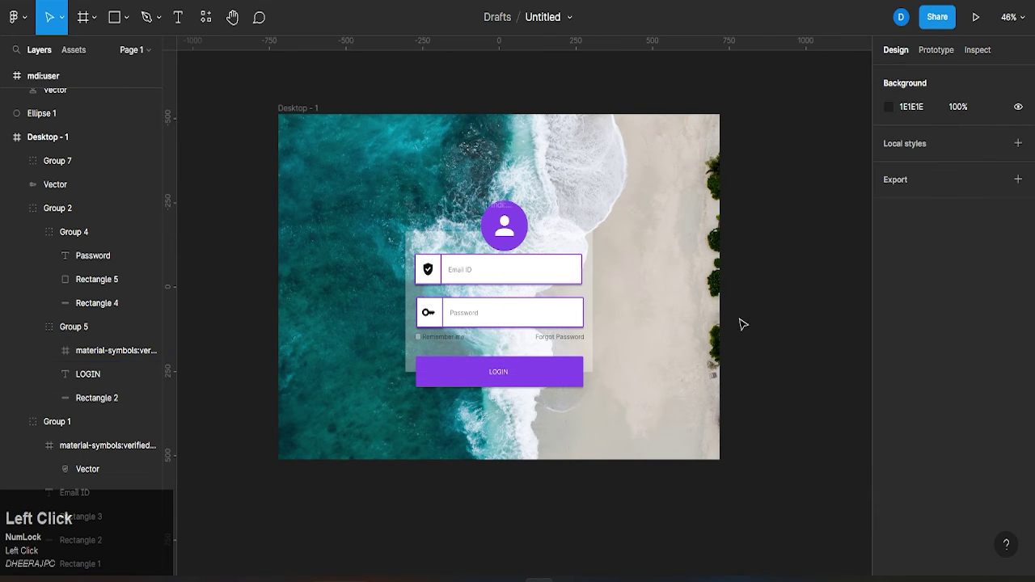
# Step: Give the Remember me label a solid white text fill, undoing one colour pick
pyautogui.scroll(3)
pyautogui.click(427, 338)
pyautogui.click(437, 344)
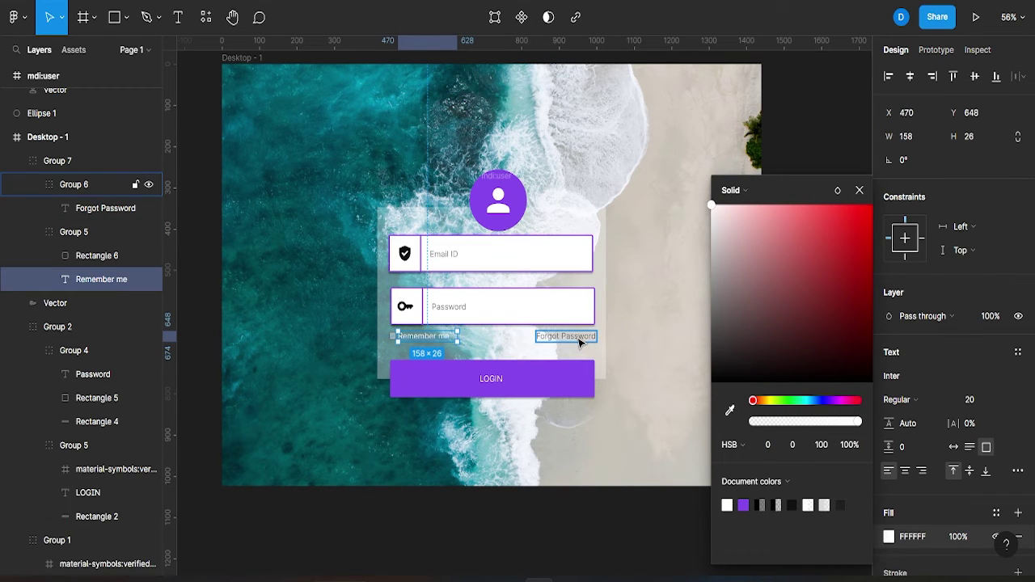
pyautogui.click(580, 341)
pyautogui.press('ctrl+z')
pyautogui.click(827, 322)
pyautogui.scroll(-3)
pyautogui.middleClick(663, 404)
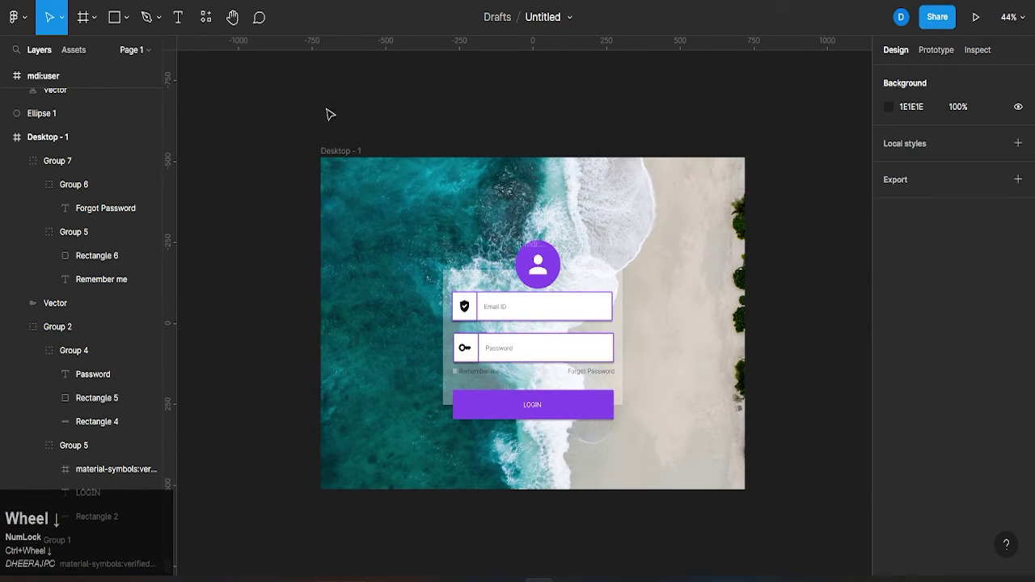
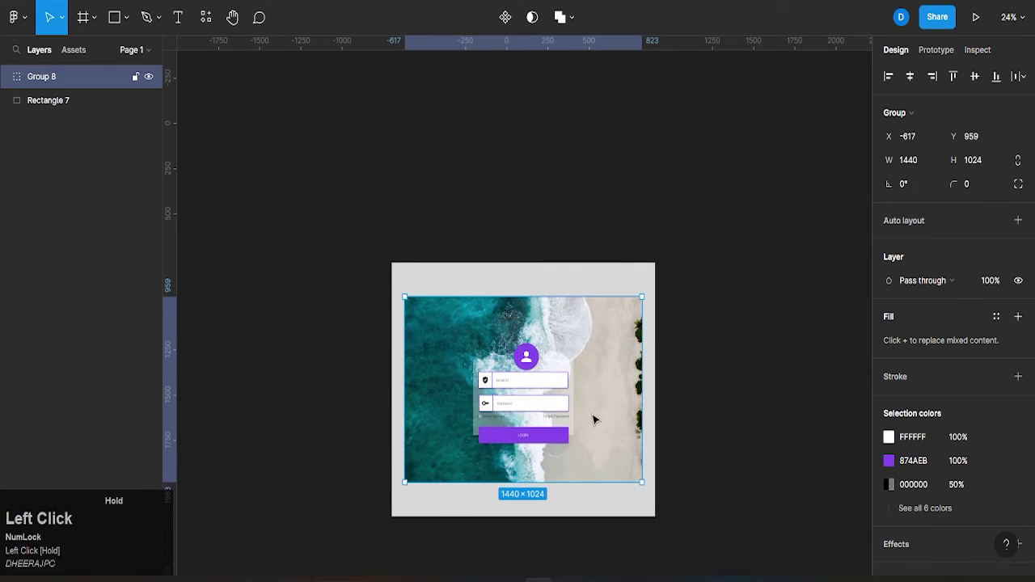
# Step: Fill the Rectangle 7 backdrop purple behind the grouped design
pyautogui.middleClick(597, 418)
pyautogui.scroll(3)
pyautogui.scroll(-3)
pyautogui.middleClick(574, 302)
pyautogui.click(538, 140)
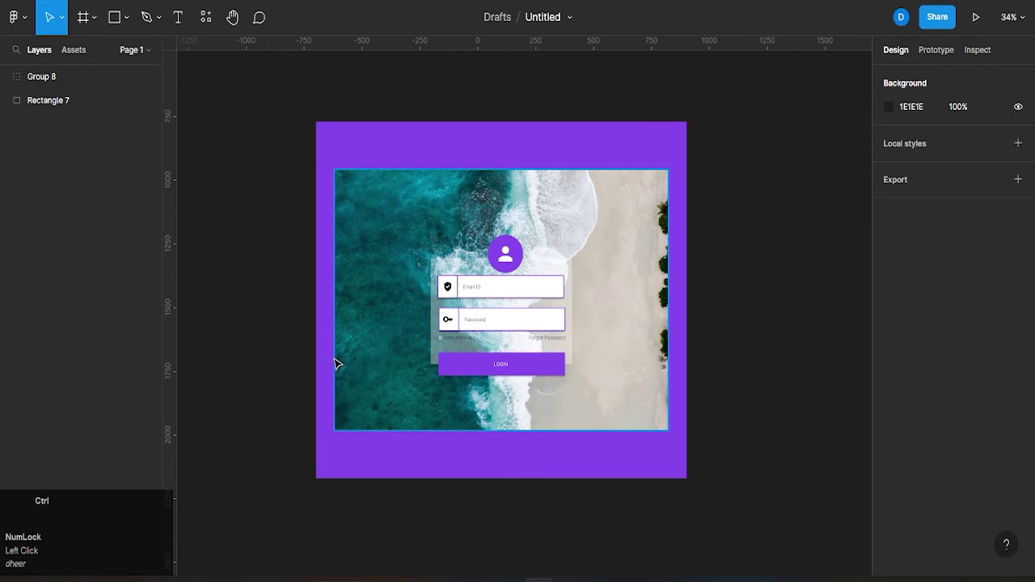
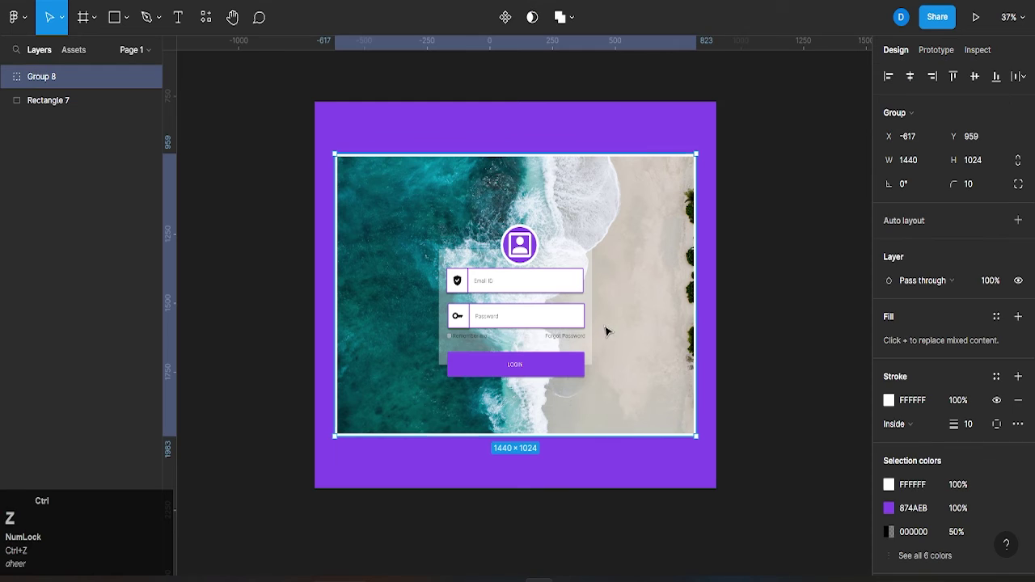
# Step: Frame the sea-photo group with a 10 px white inside stroke and radius 10
pyautogui.click(786, 317)
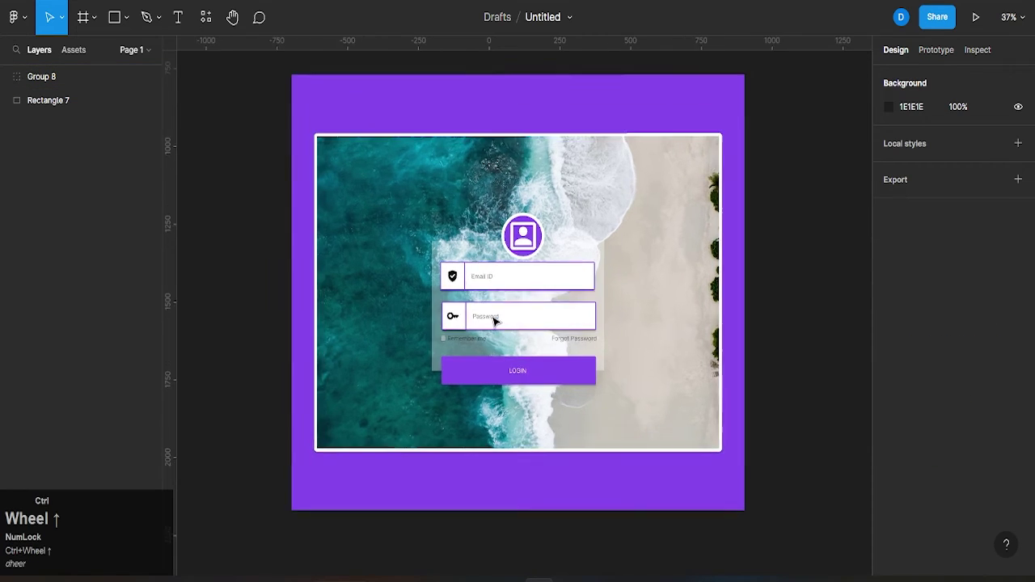
pyautogui.middleClick(498, 322)
pyautogui.click(788, 336)
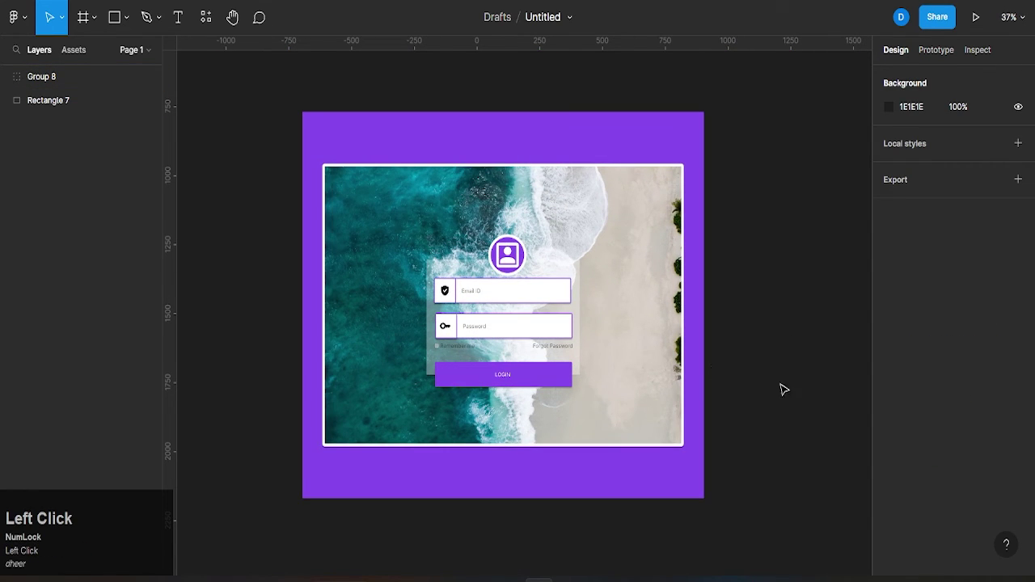